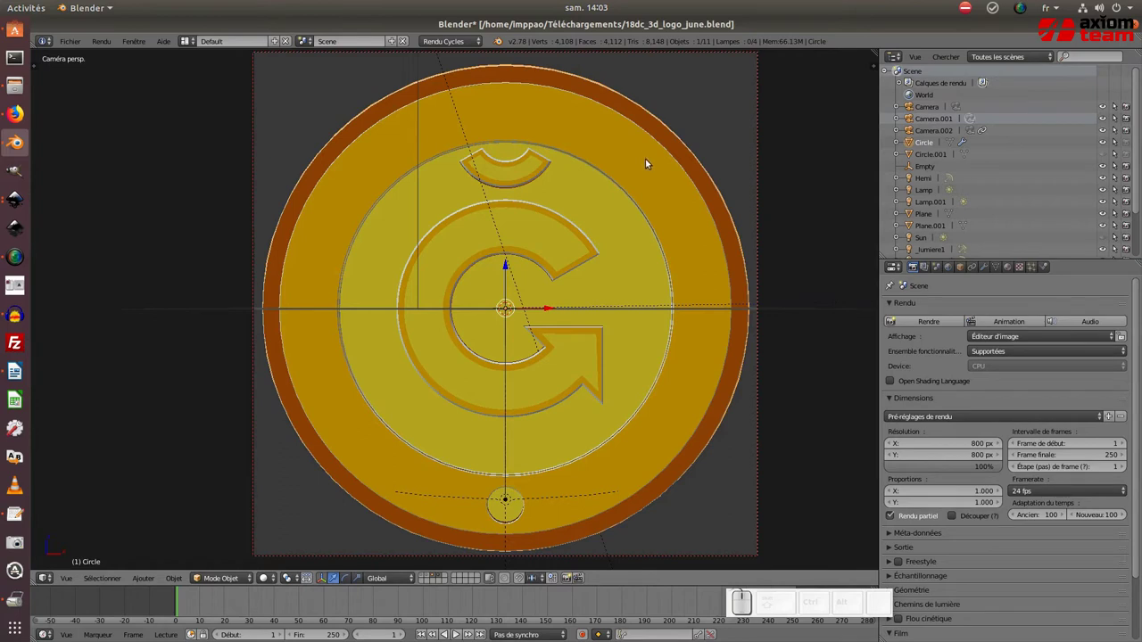
- Disable viewport and render visibility of the Circle disc object in the Outliner
right_click(647, 160)
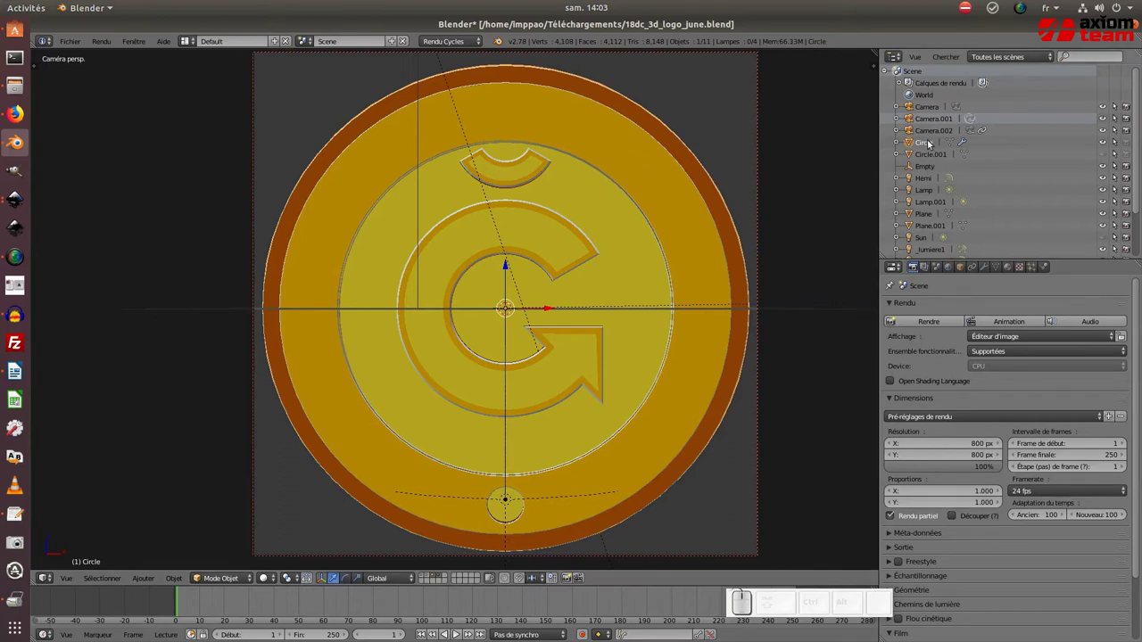
left_click(927, 153)
left_click(926, 146)
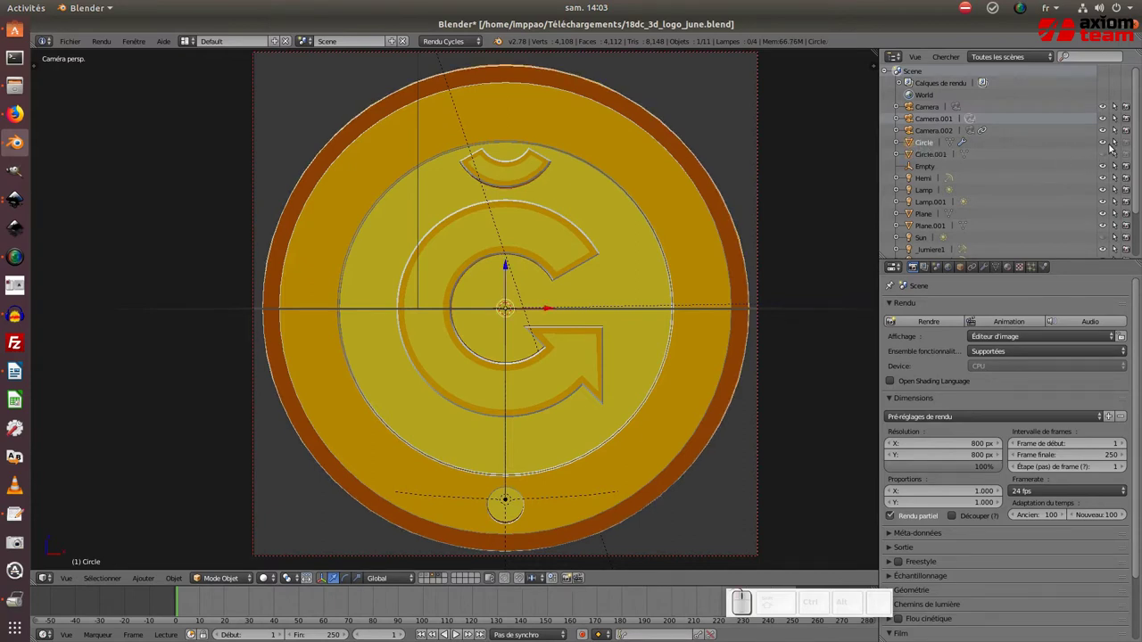
left_click(1125, 144)
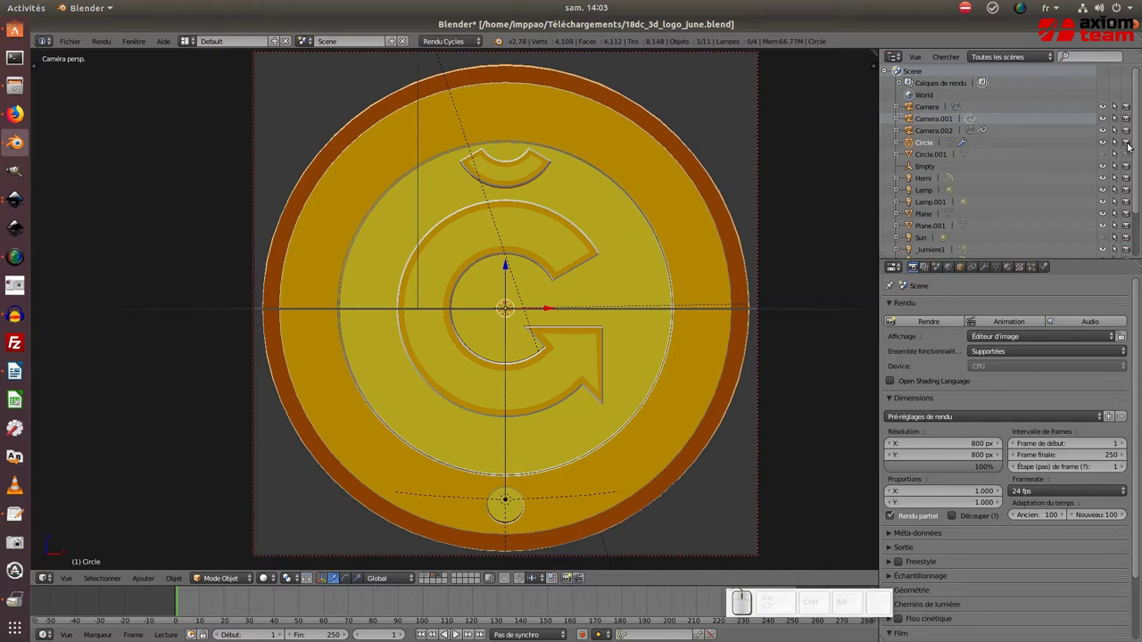
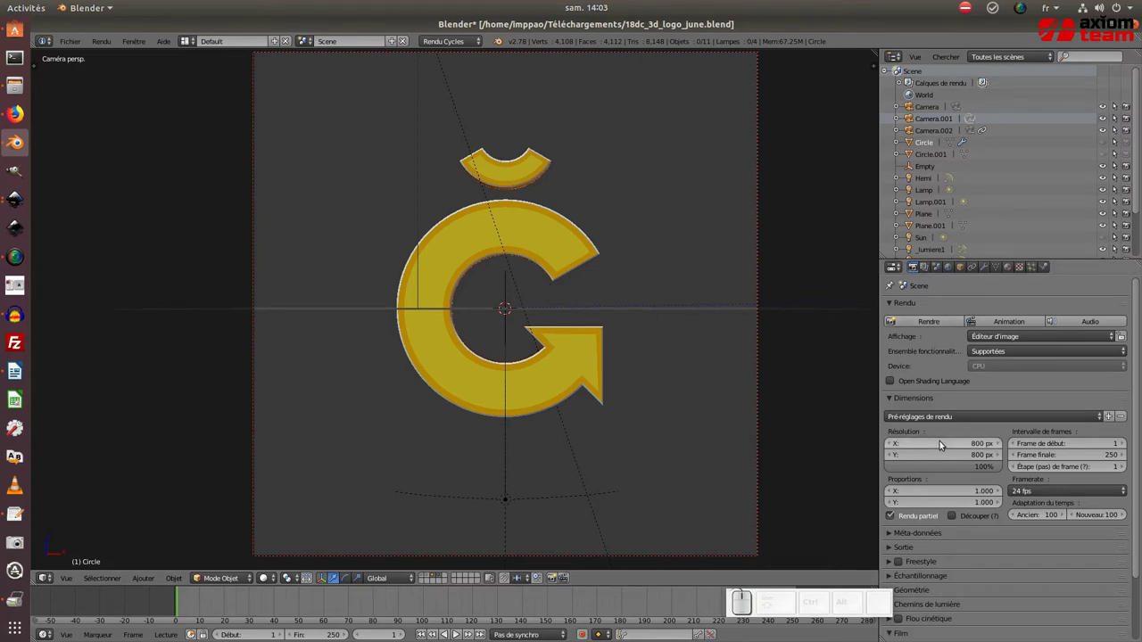
- Change the render resolution value to 300 px in the Dimensions panel
left_click(941, 442)
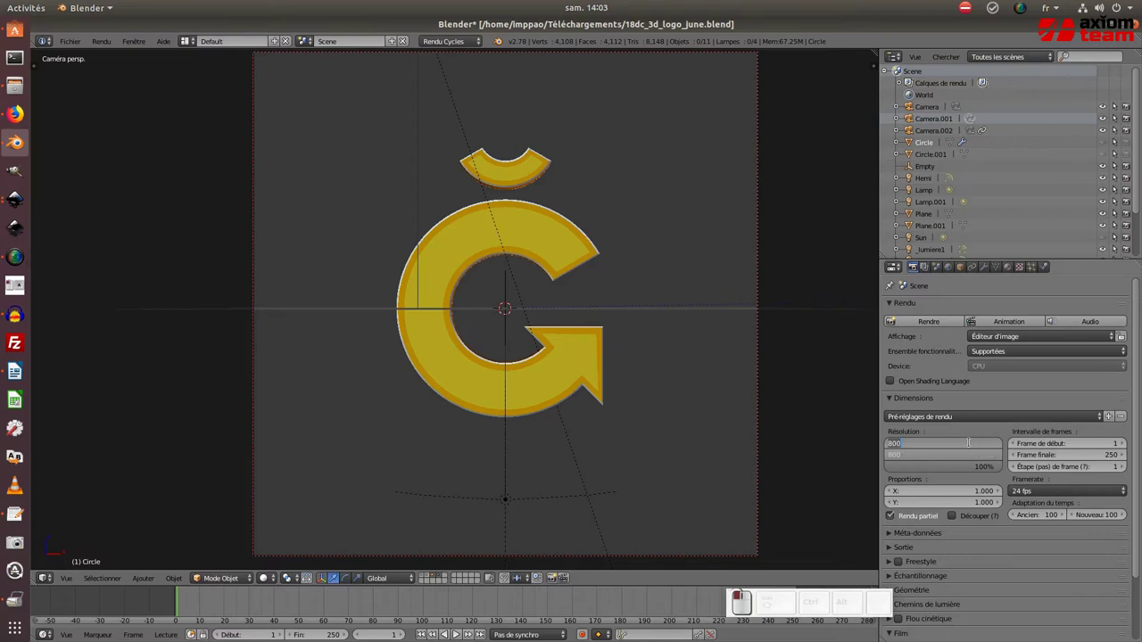
key("KP_3")
key("KP_0")
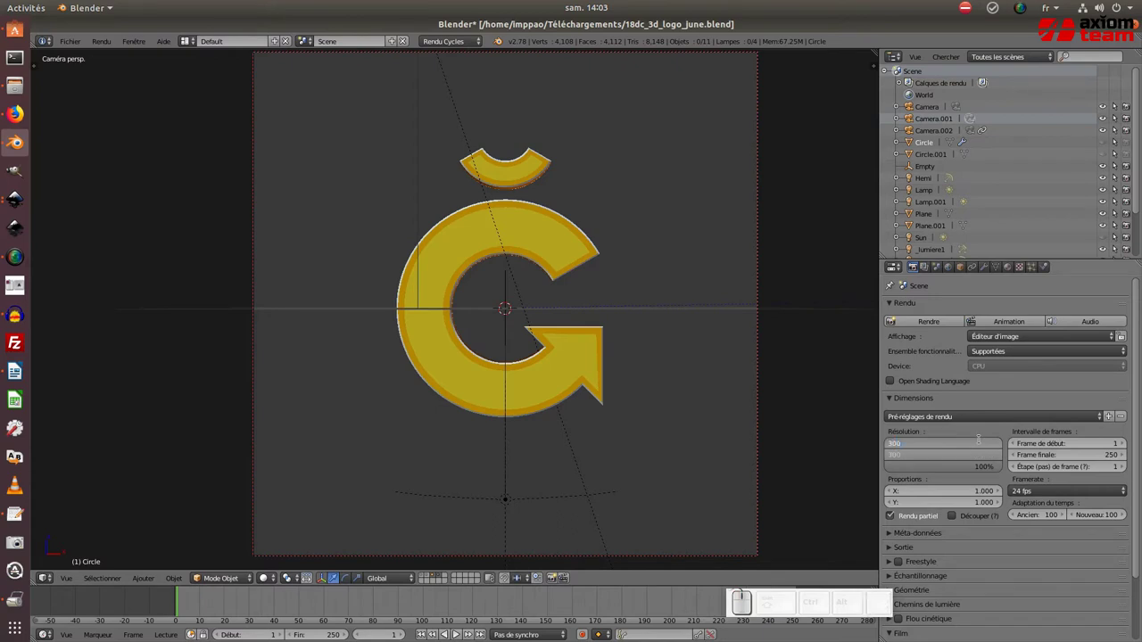
key("KP_Enter")
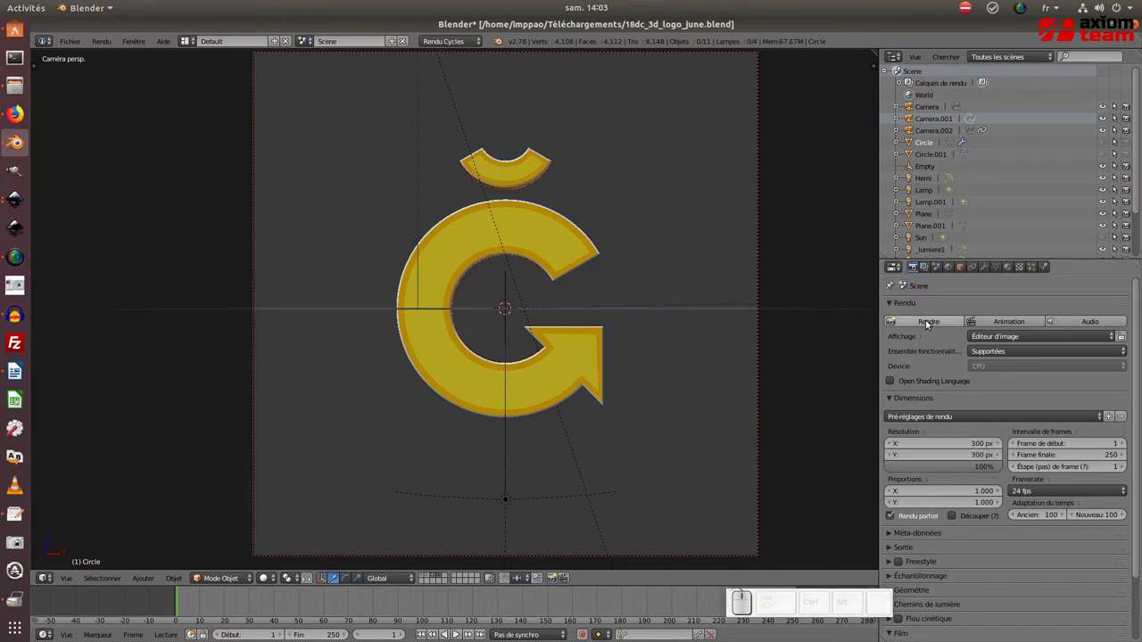
- Render the current frame and view the 300 px result at 1:1 zoom
left_click(928, 321)
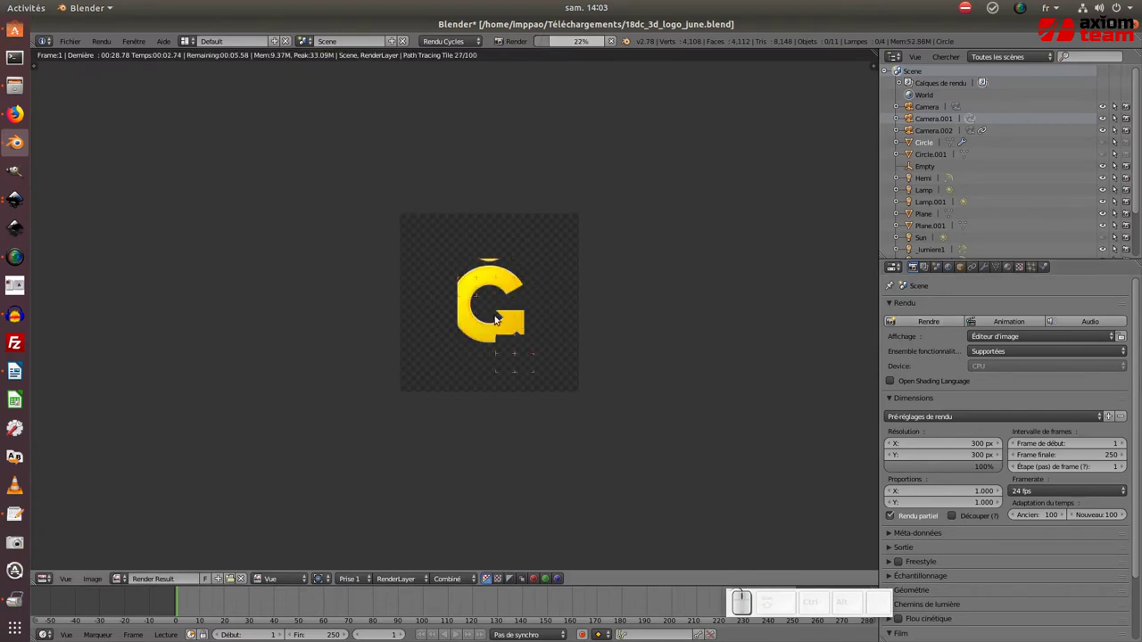
left_click(68, 580)
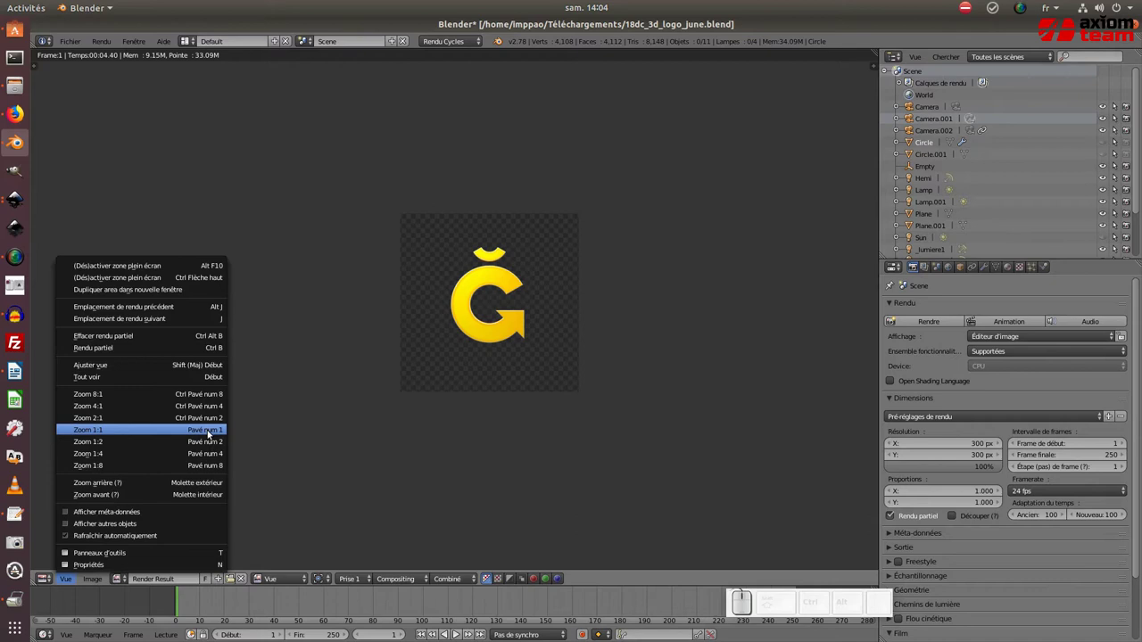
left_click(210, 431)
scroll("up", 3)
scroll("down", 3)
middle_click(500, 336)
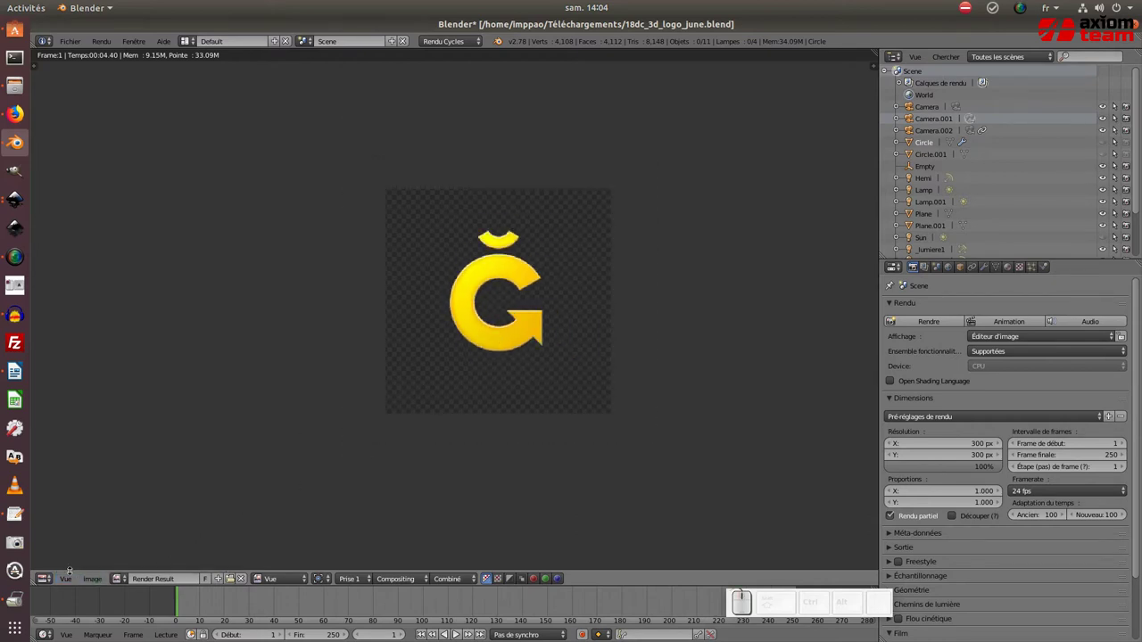
- Save the render as logo3d-june_300_simple.png in Téléchargements
left_click(94, 578)
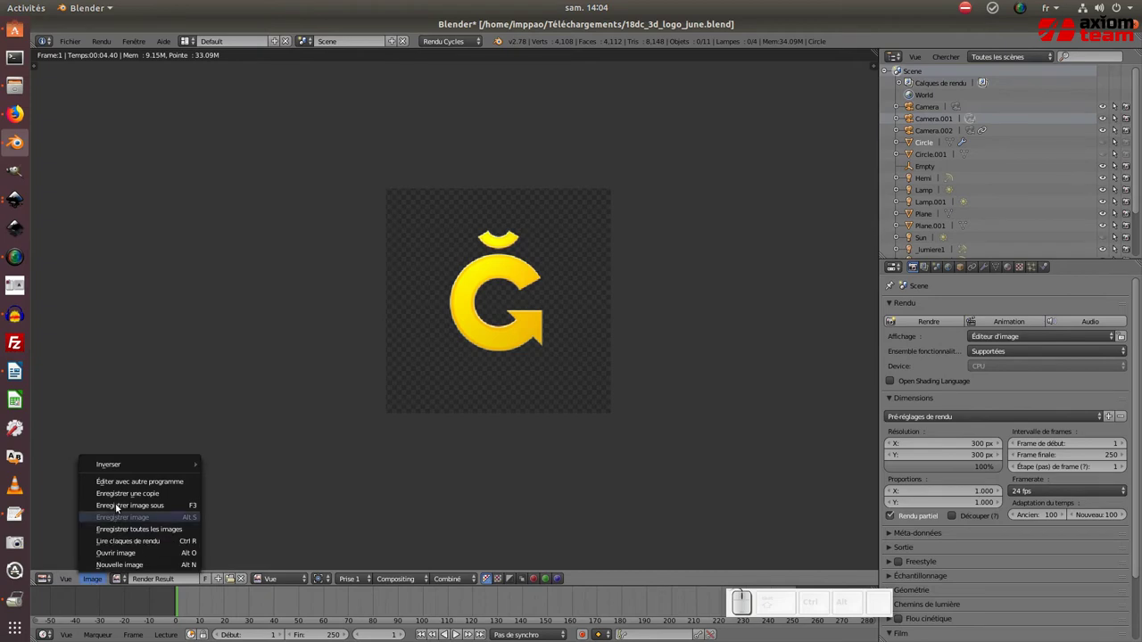
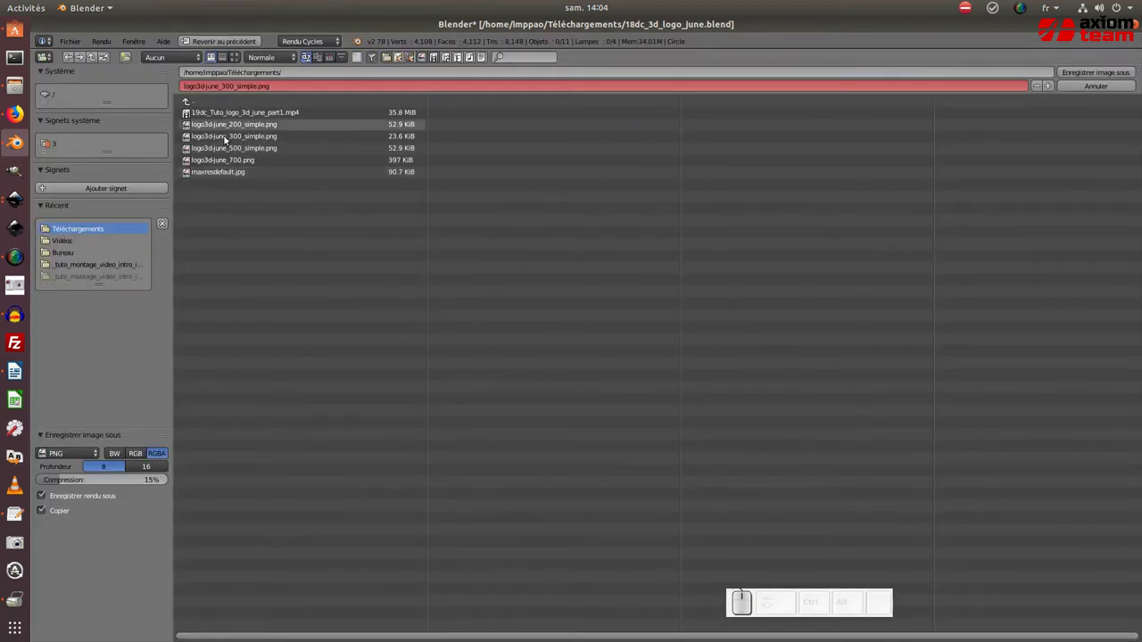
left_click(224, 137)
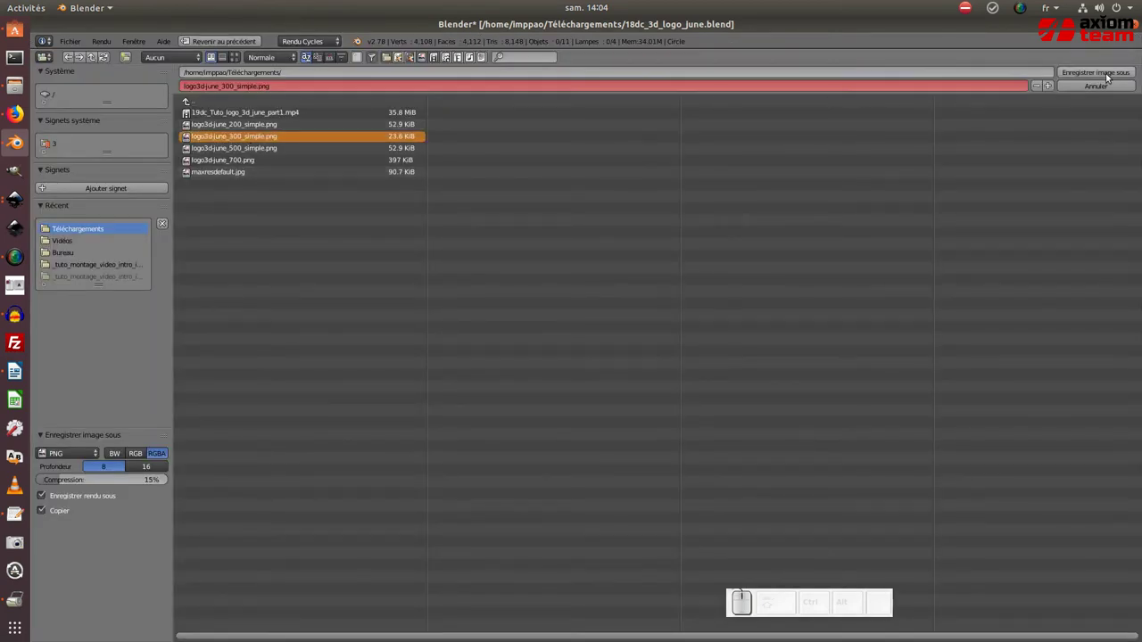
left_click(1101, 70)
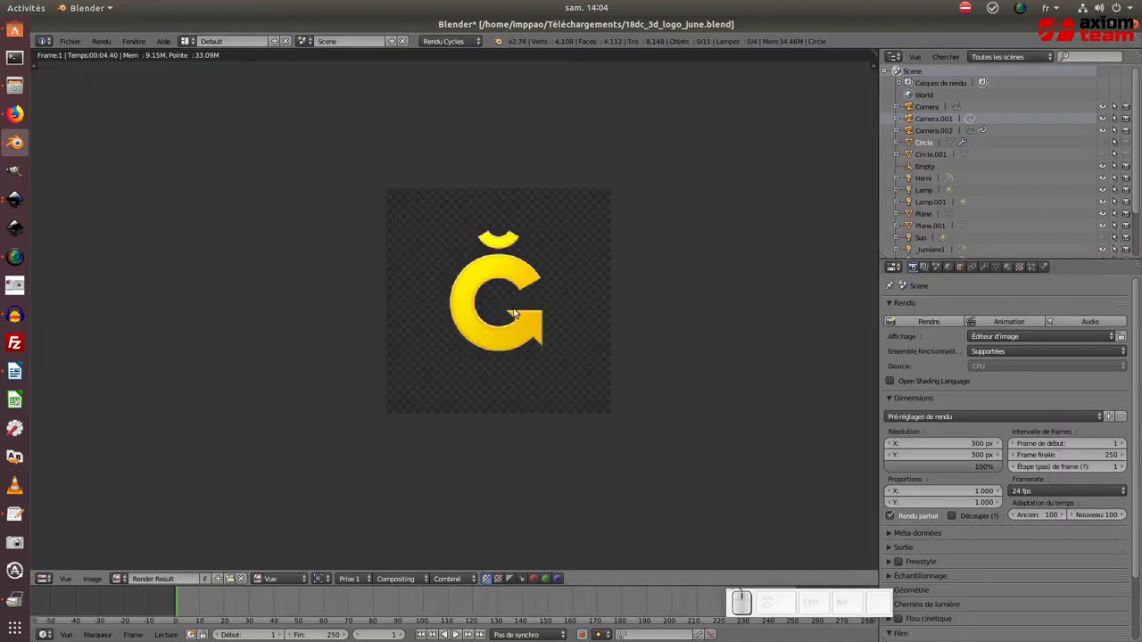
- Switch the render image area back to the 3D camera view
scroll("up", 3)
middle_click(566, 315)
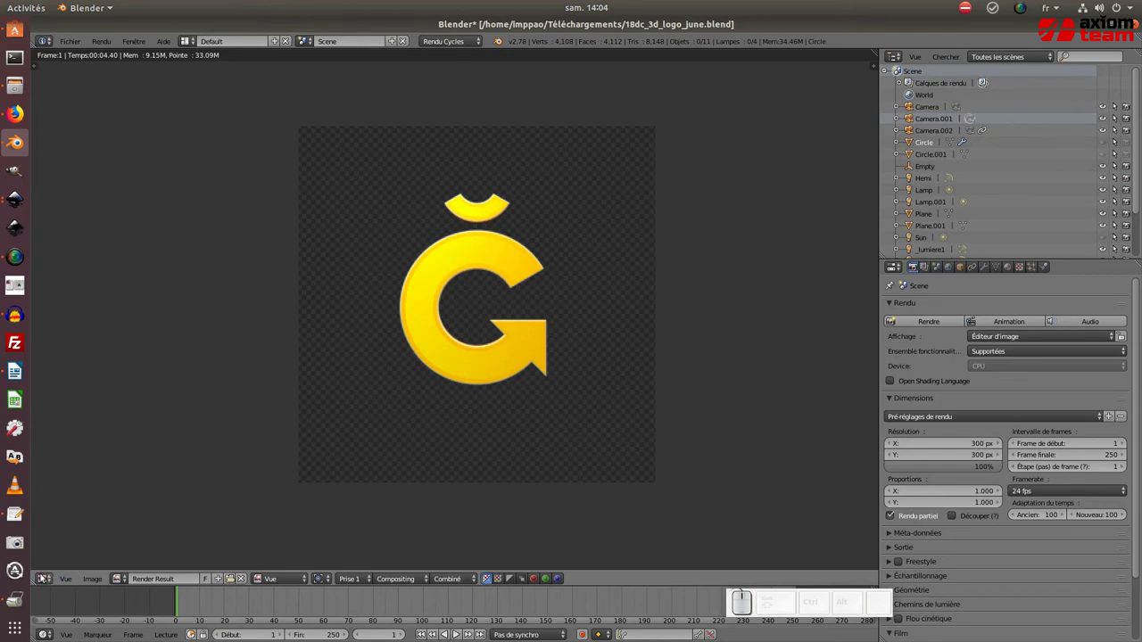
left_click(42, 576)
left_click(45, 566)
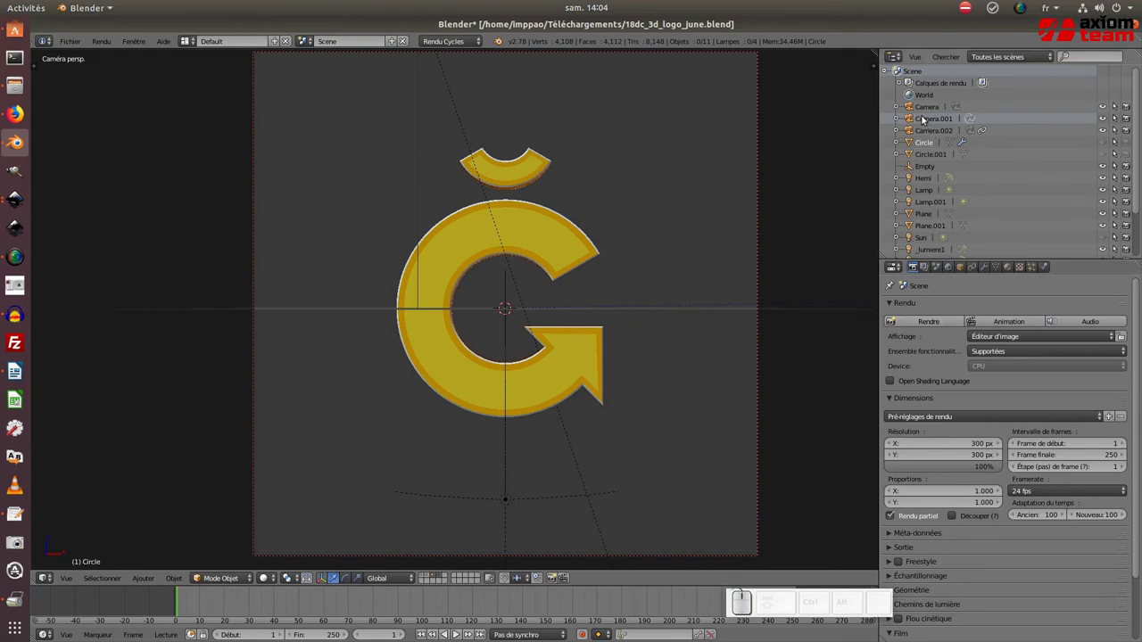
- Raise Camera.001's focal length from 79.68 to about 121.35 mm in the Camera data settings
left_click(923, 116)
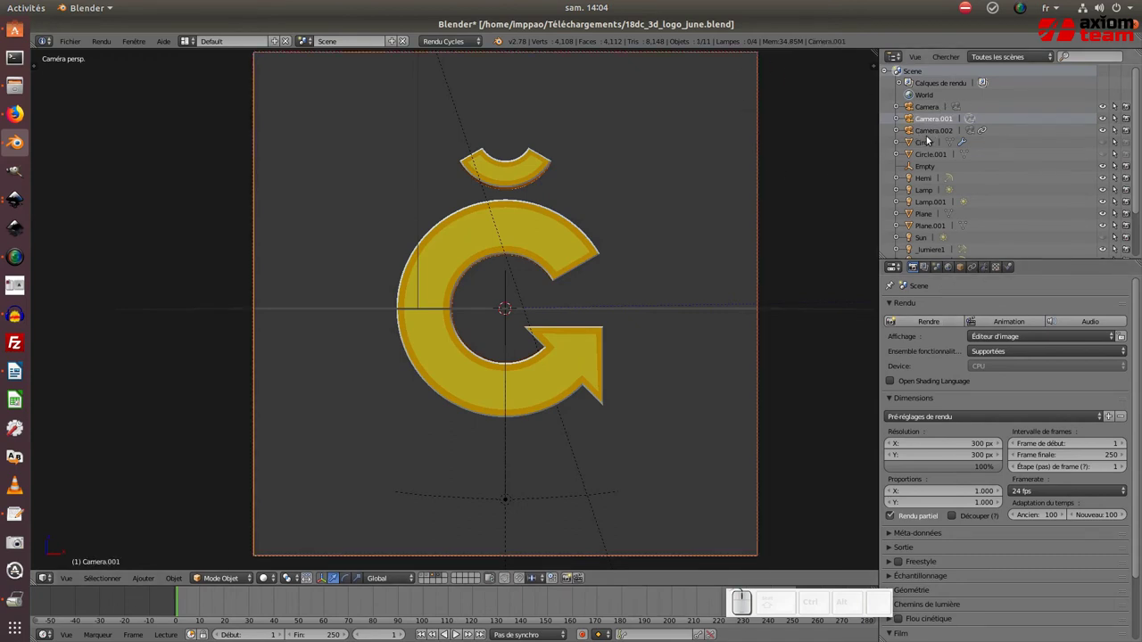
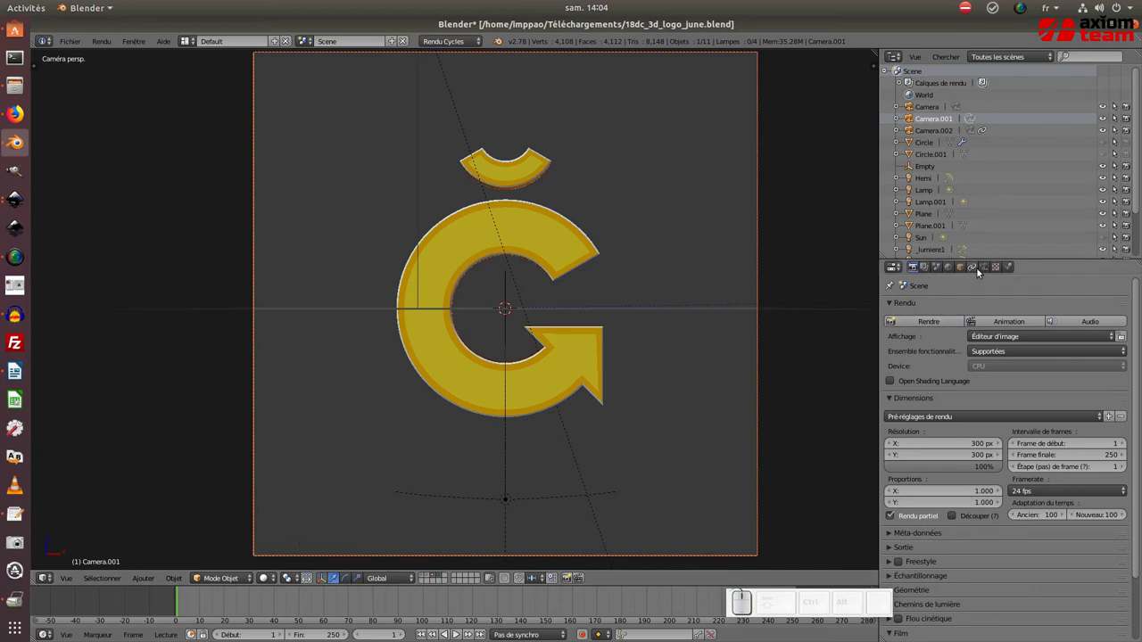
left_click(984, 270)
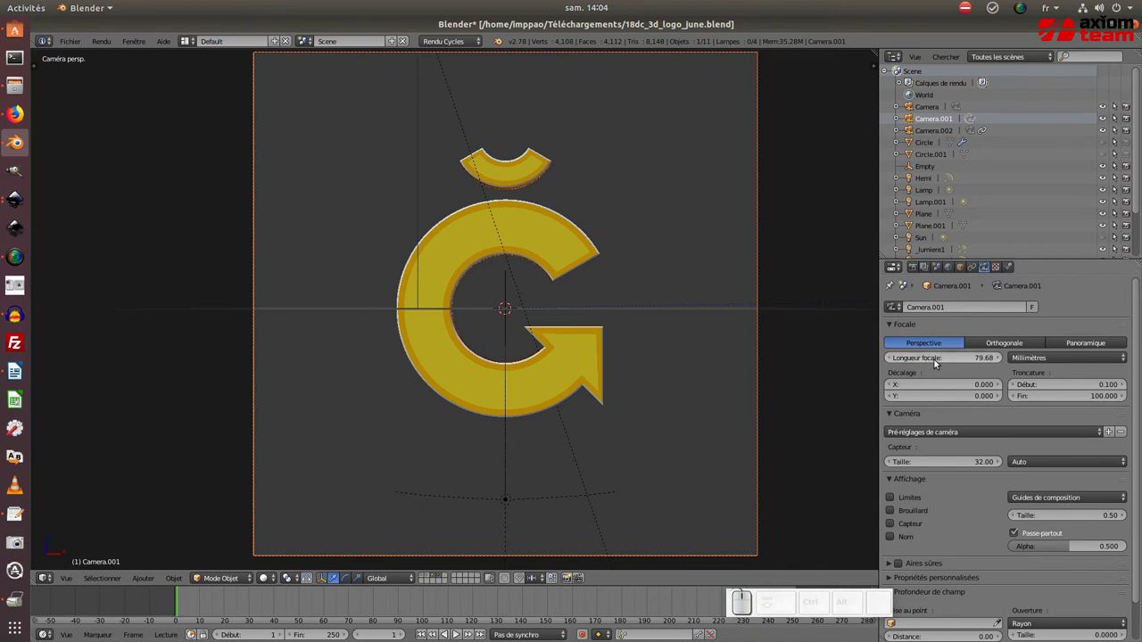
left_click_drag(939, 361, 549, 302)
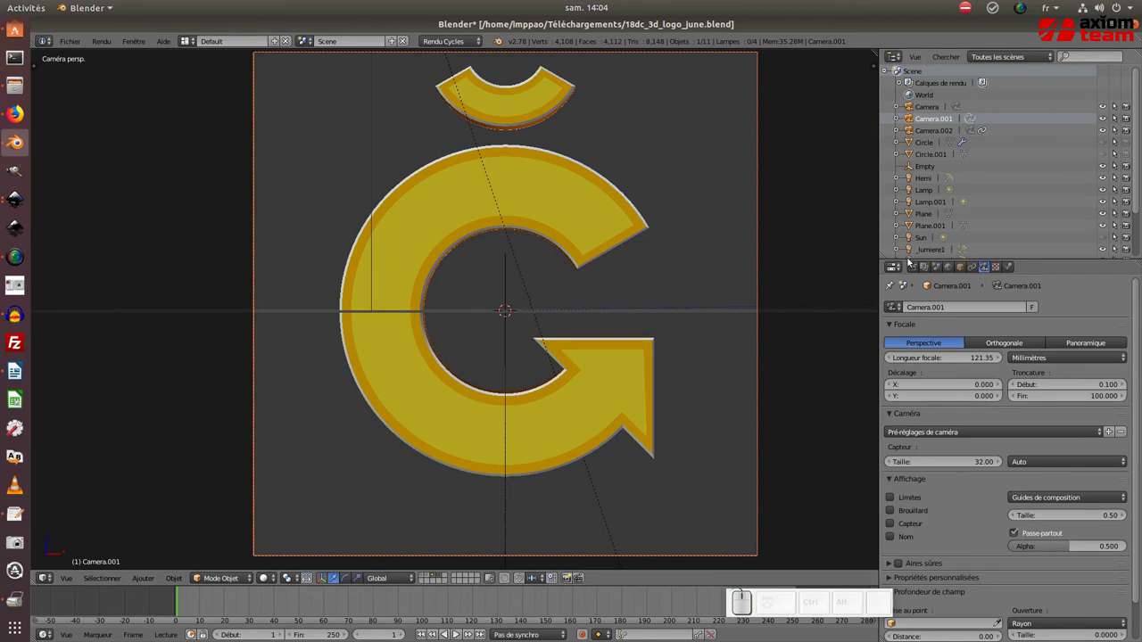
left_click(914, 268)
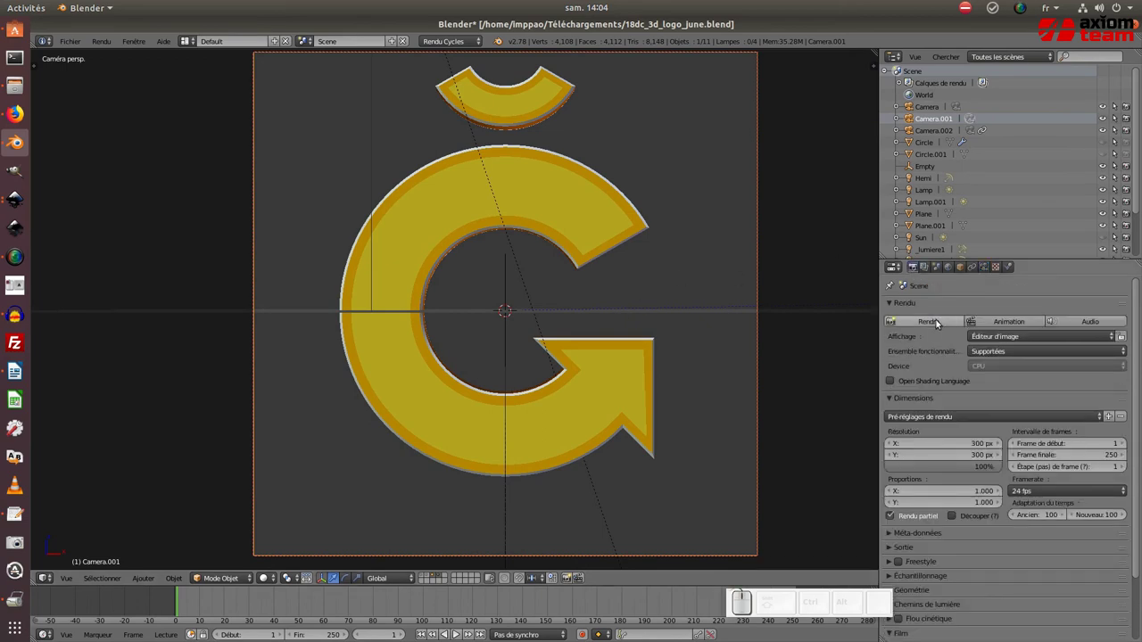
- Start a new 300 px render of the tighter-framed Ĝ letter
left_click(935, 323)
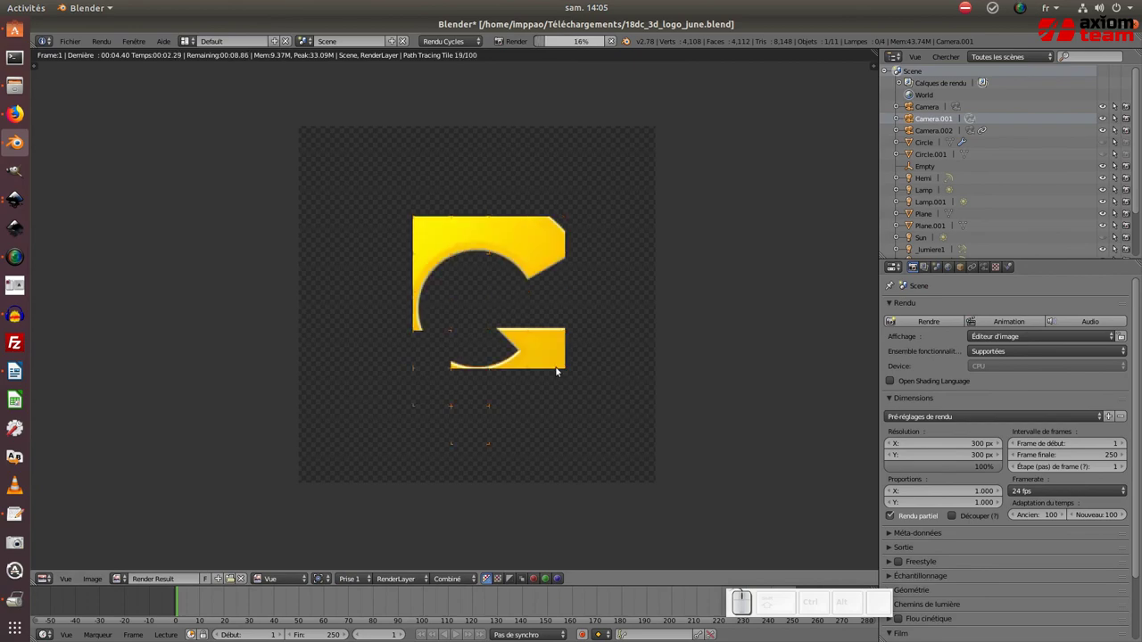
left_click(493, 268)
key("KP_1")
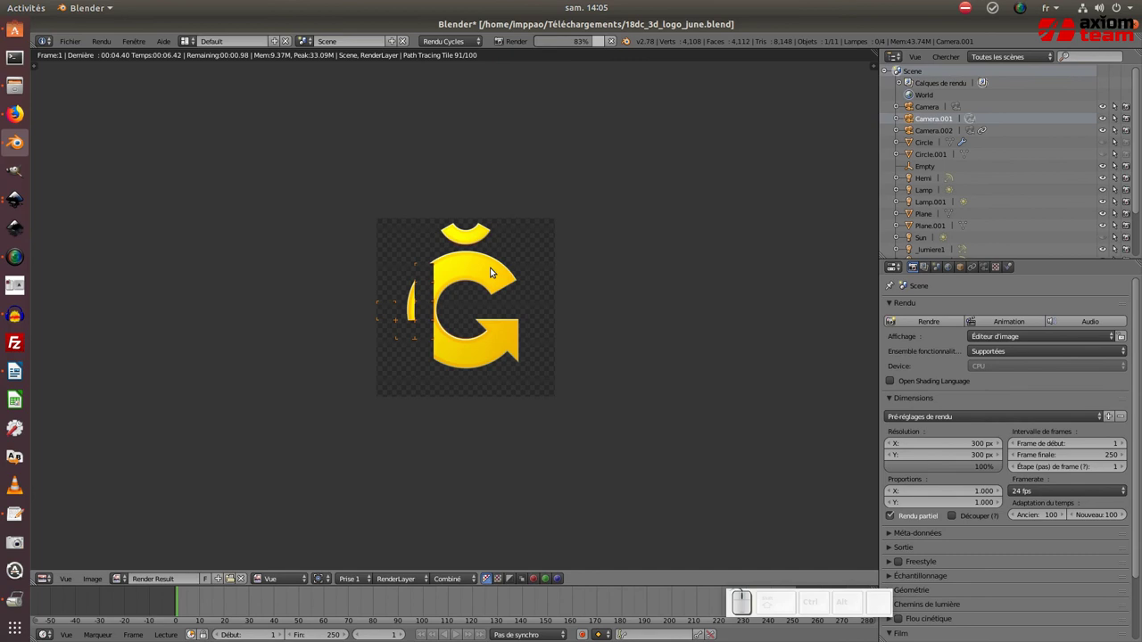